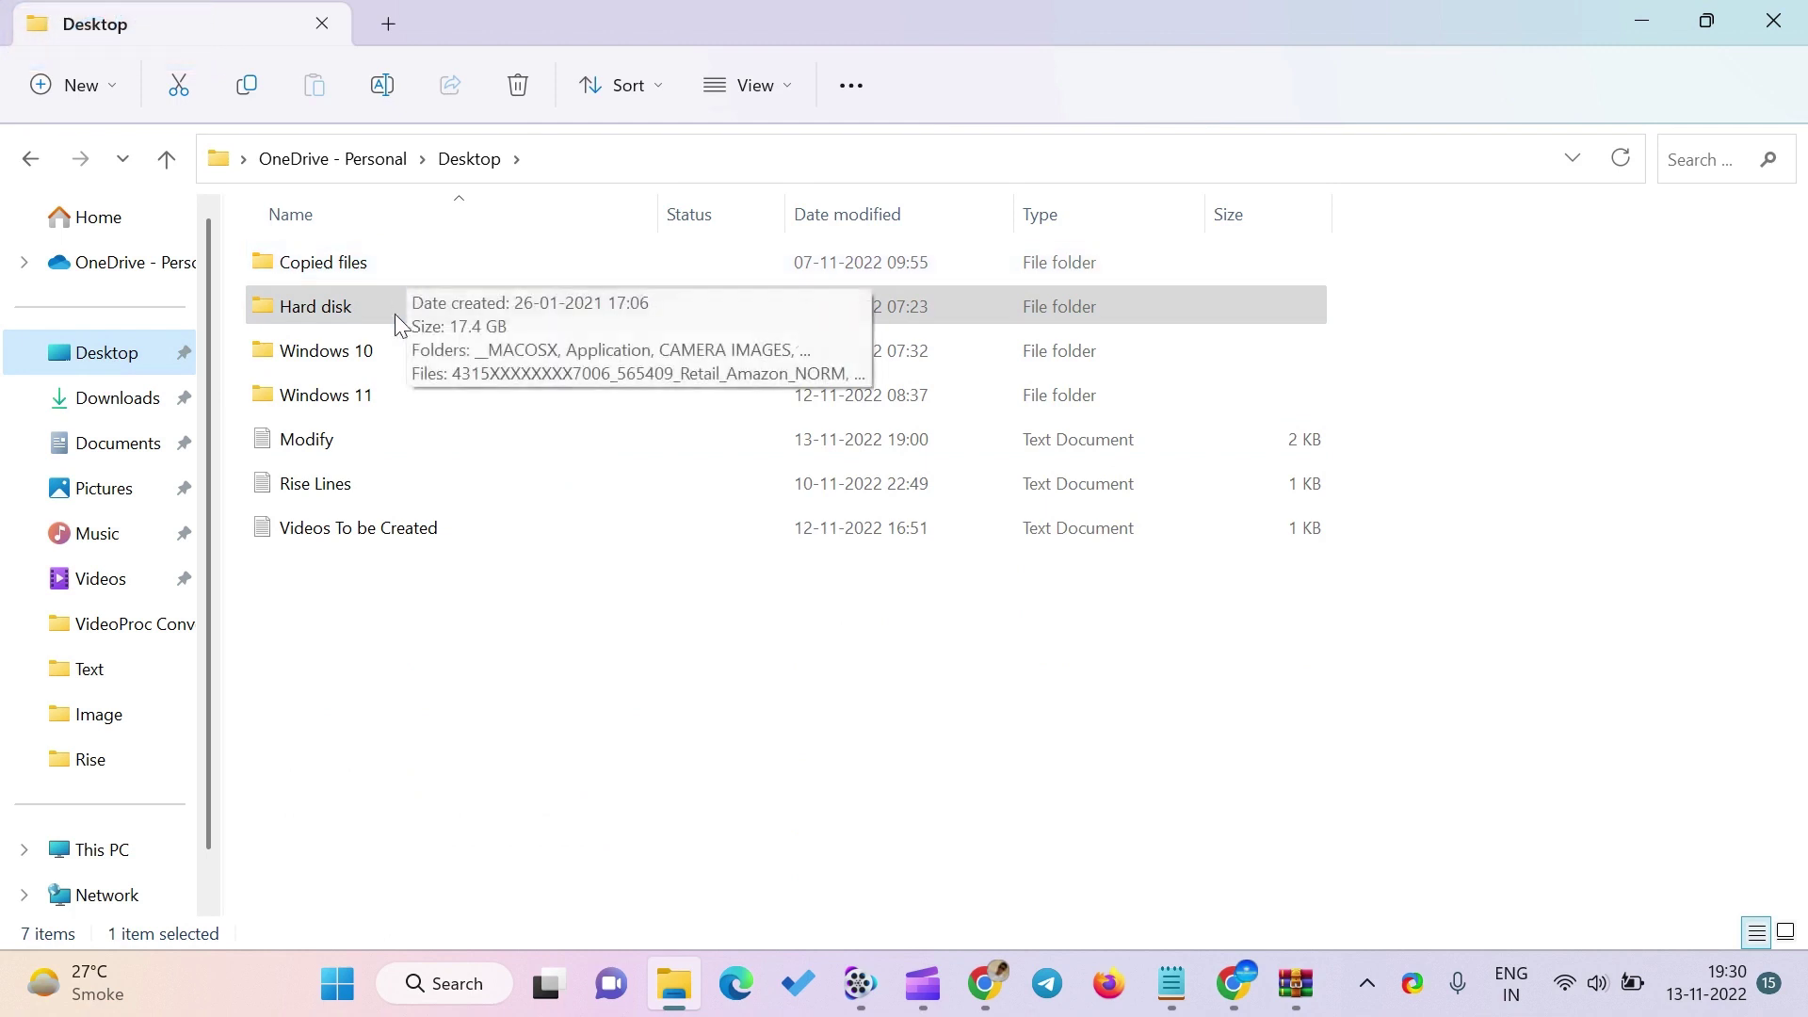
Enter the Desktop's Windows 10 folder and bring up the context menu for Windows 10.iso
{"action": "left_click", "coordinate": [430, 362]}
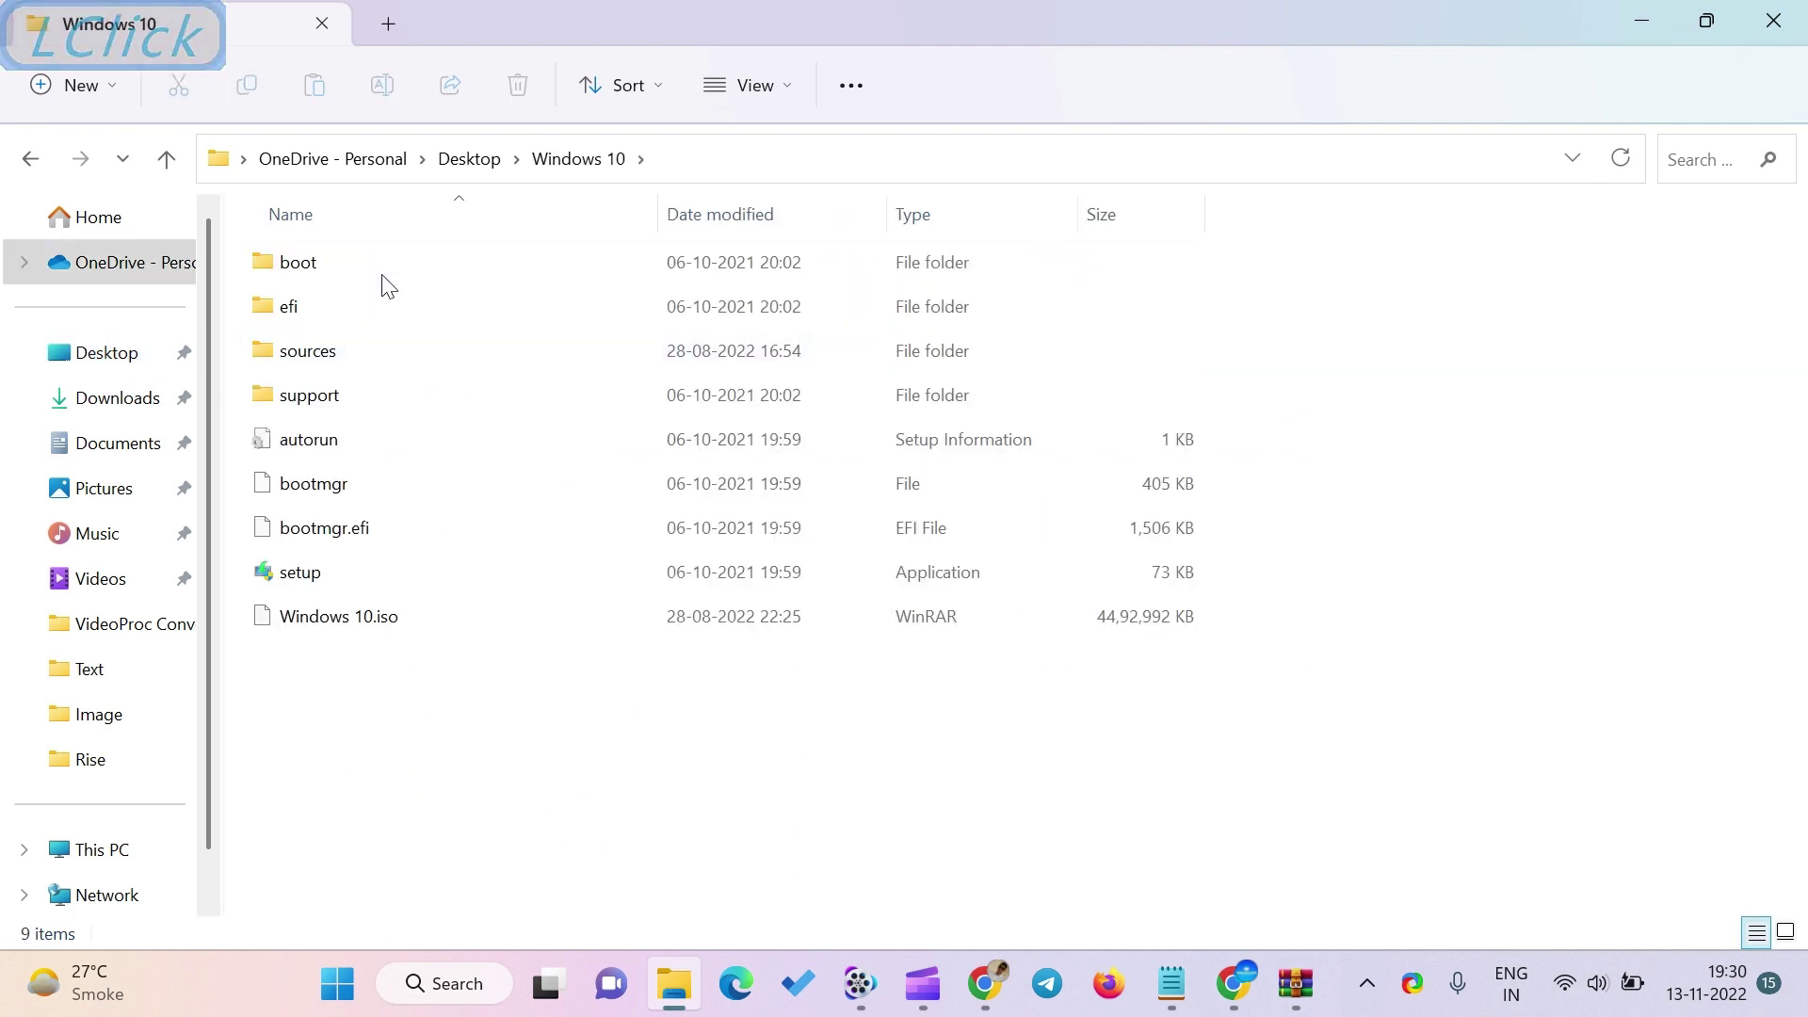
{"action": "left_click", "coordinate": [463, 635]}
{"action": "right_click", "coordinate": [464, 635]}
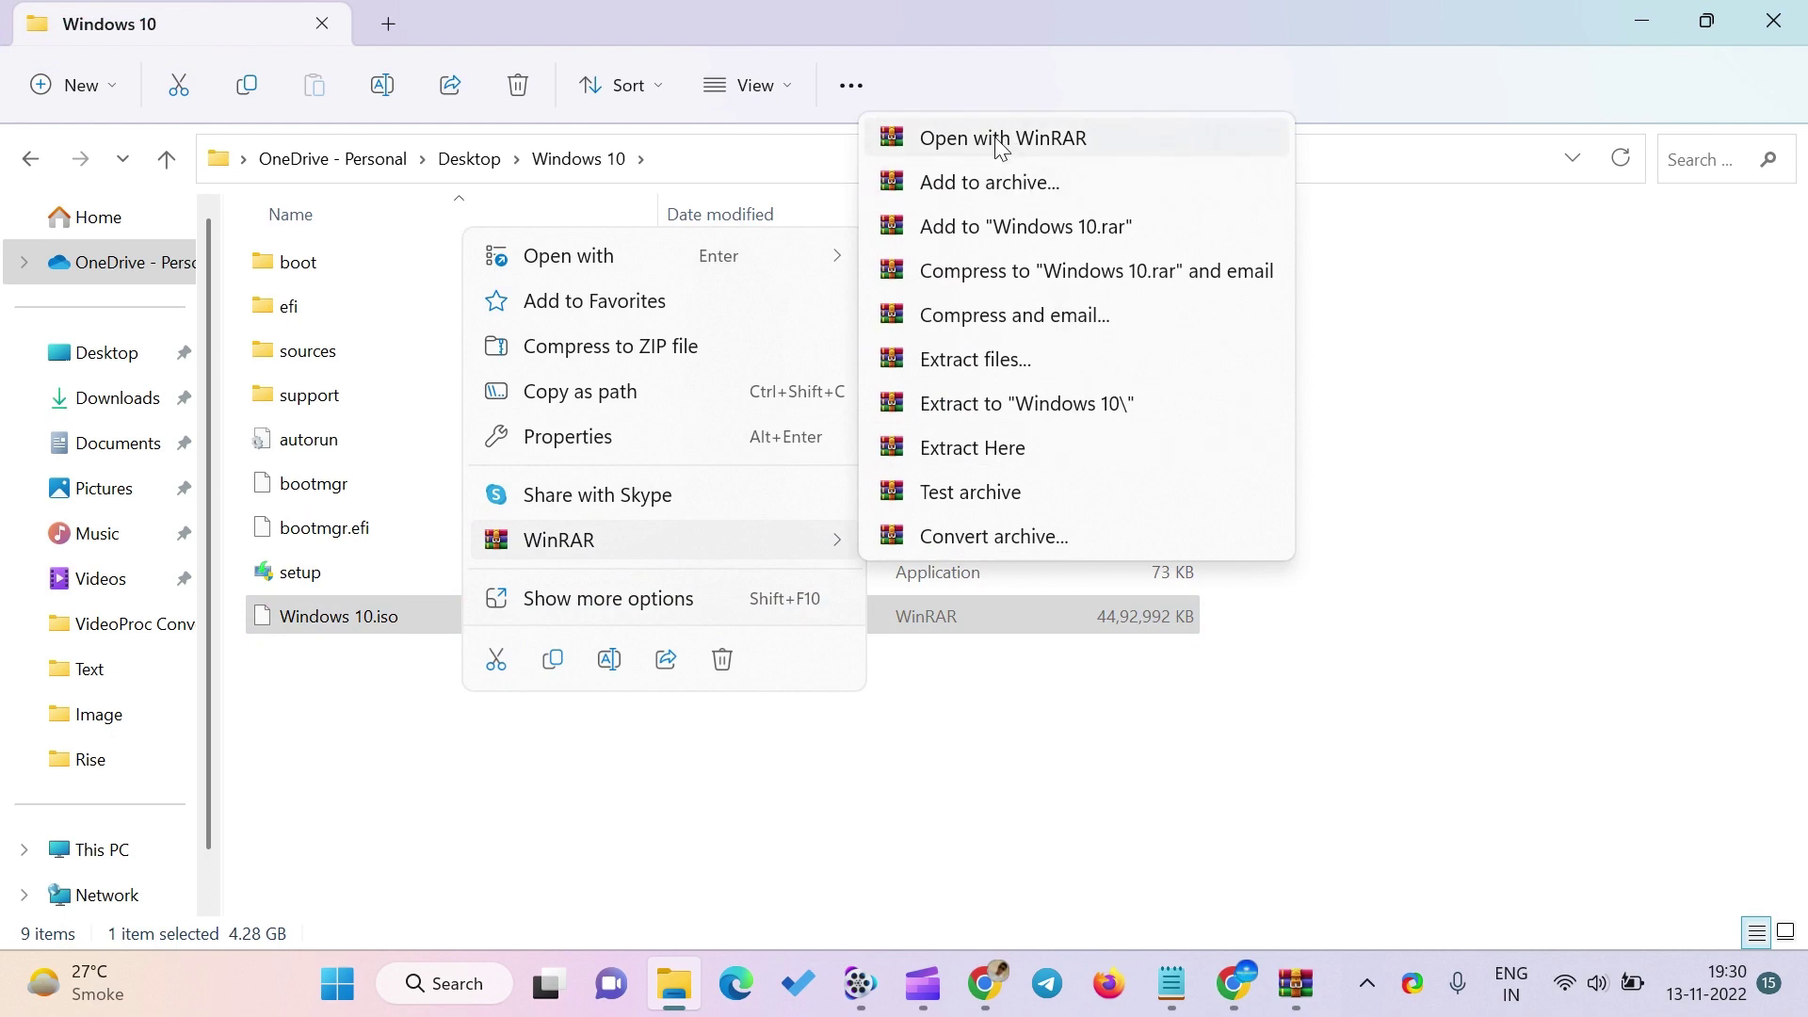
Load Windows 10.iso in WinRAR and browse its boot, efi, sources, support folders and setup files
{"action": "left_click", "coordinate": [1003, 147]}
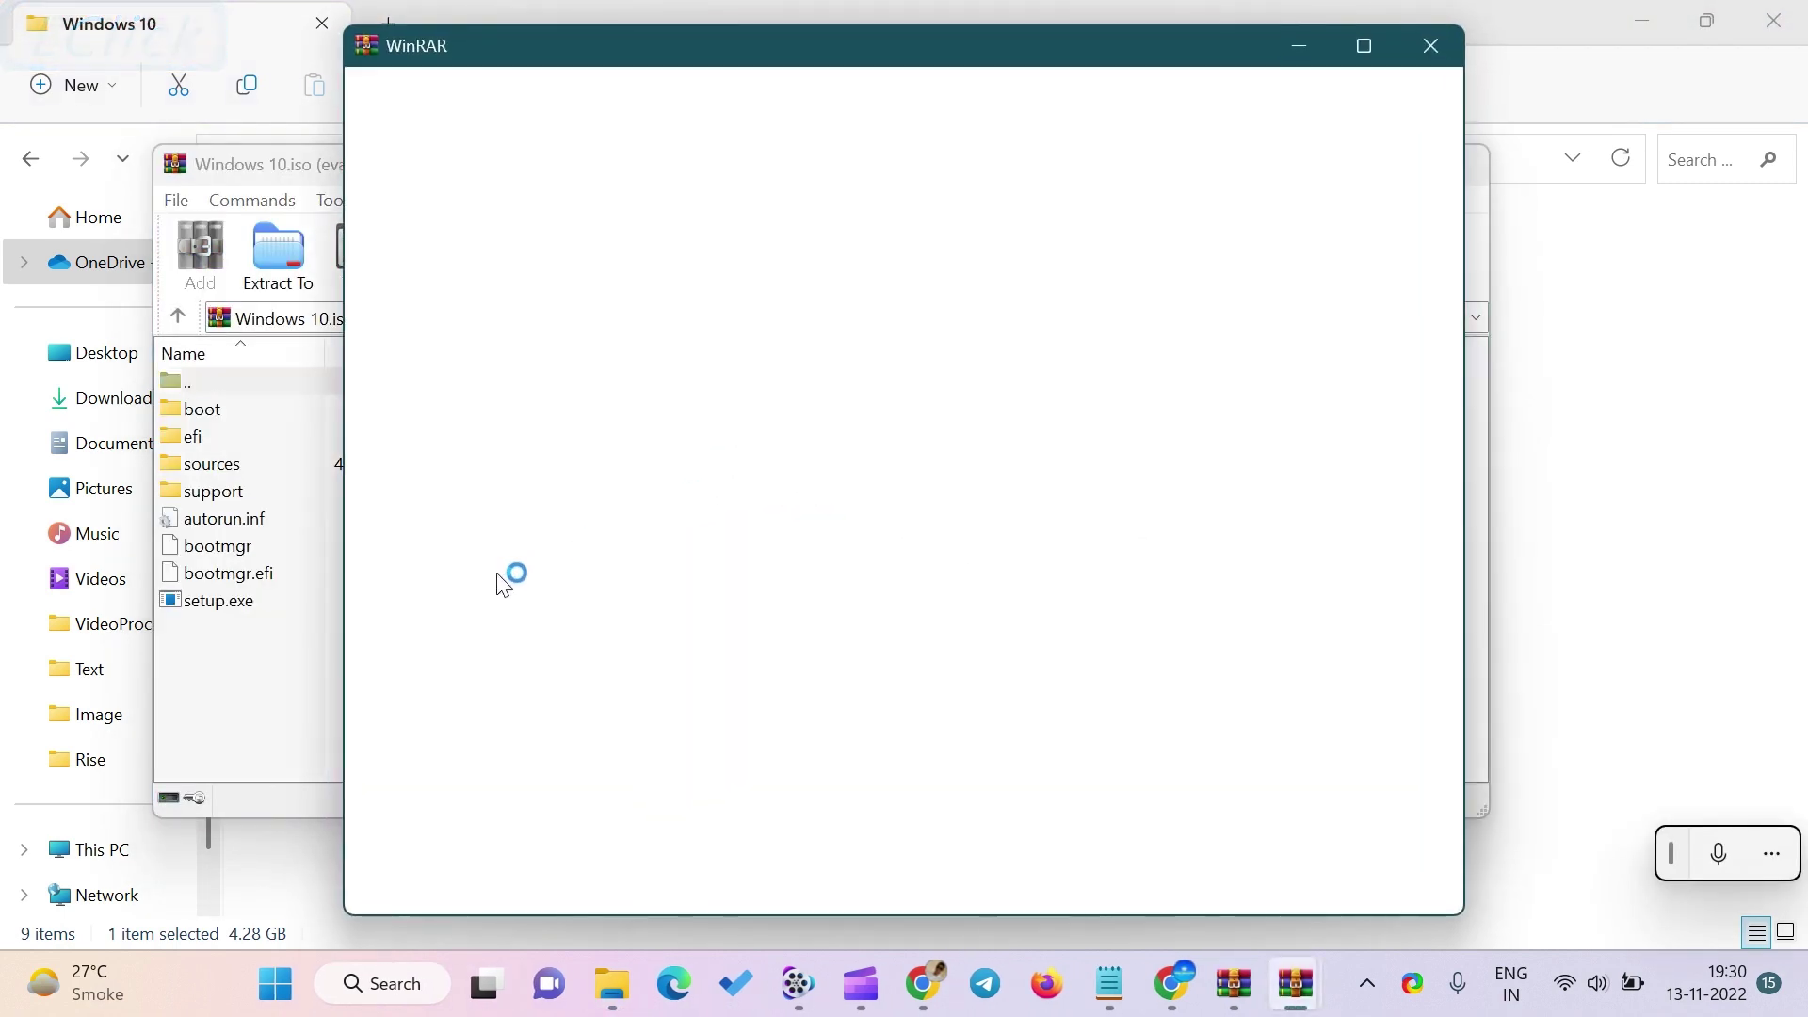
{"action": "left_click", "coordinate": [1436, 61]}
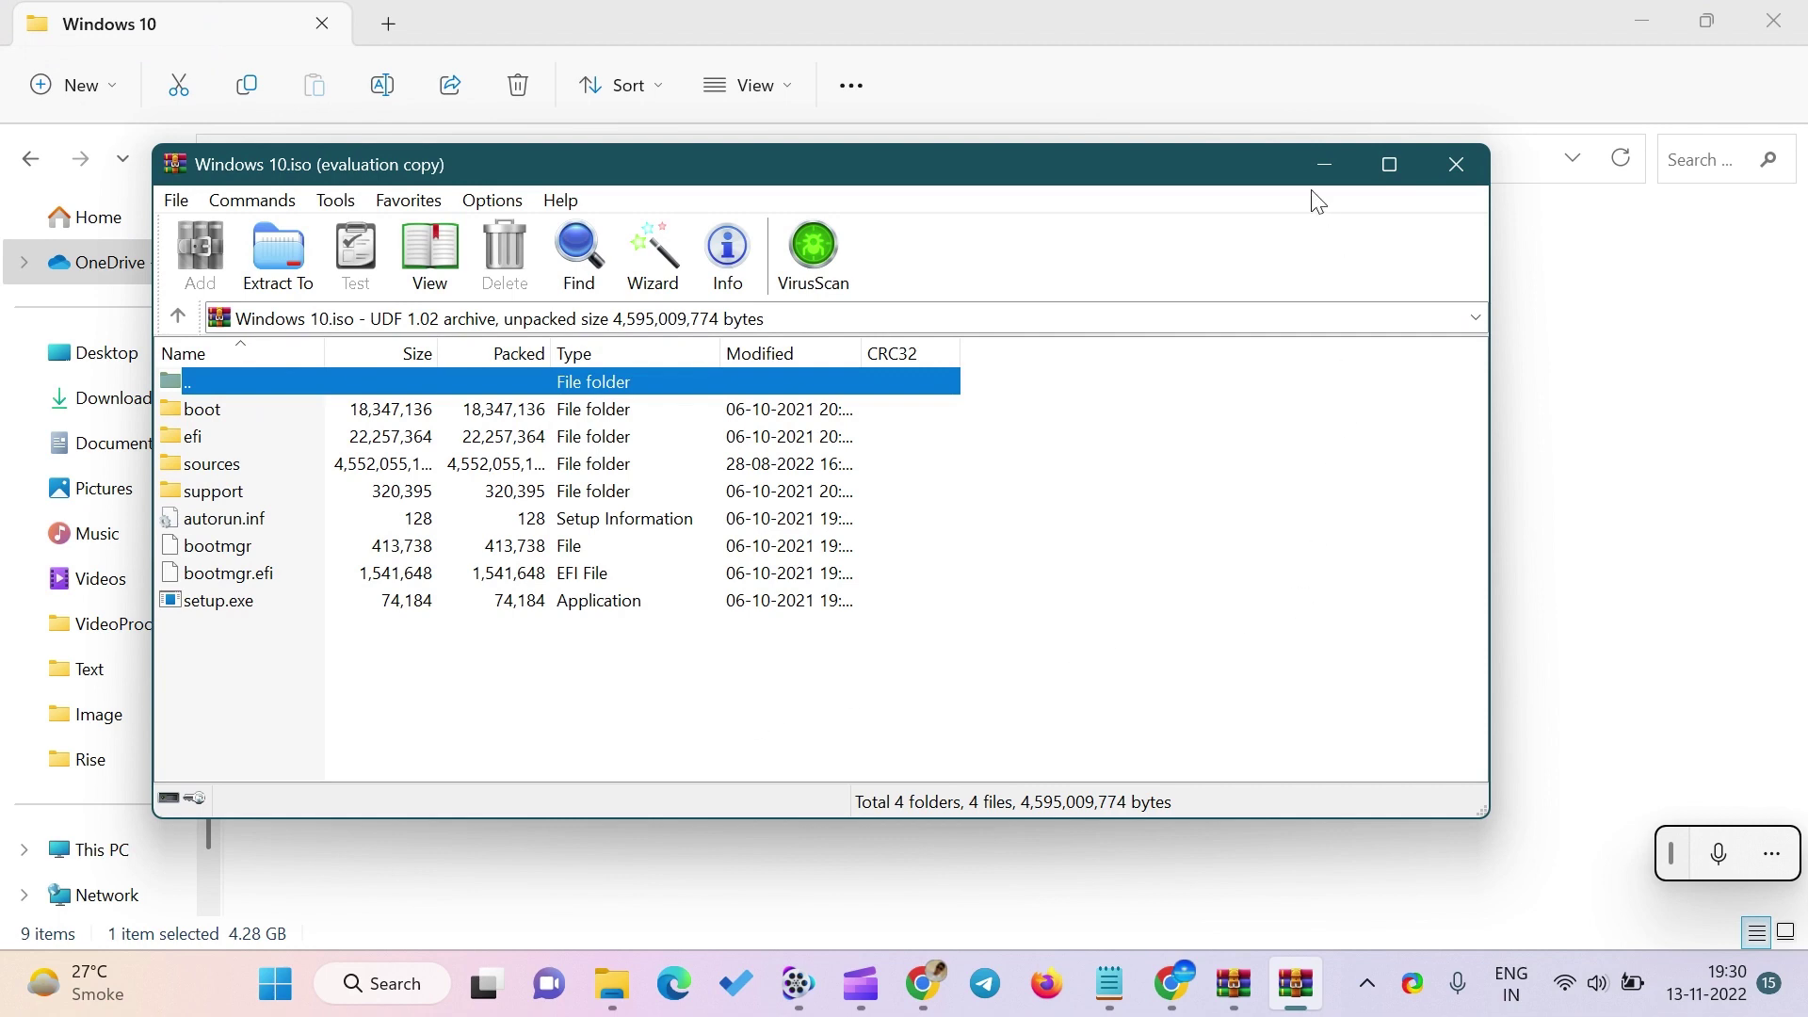
{"action": "left_click", "coordinate": [1325, 169]}
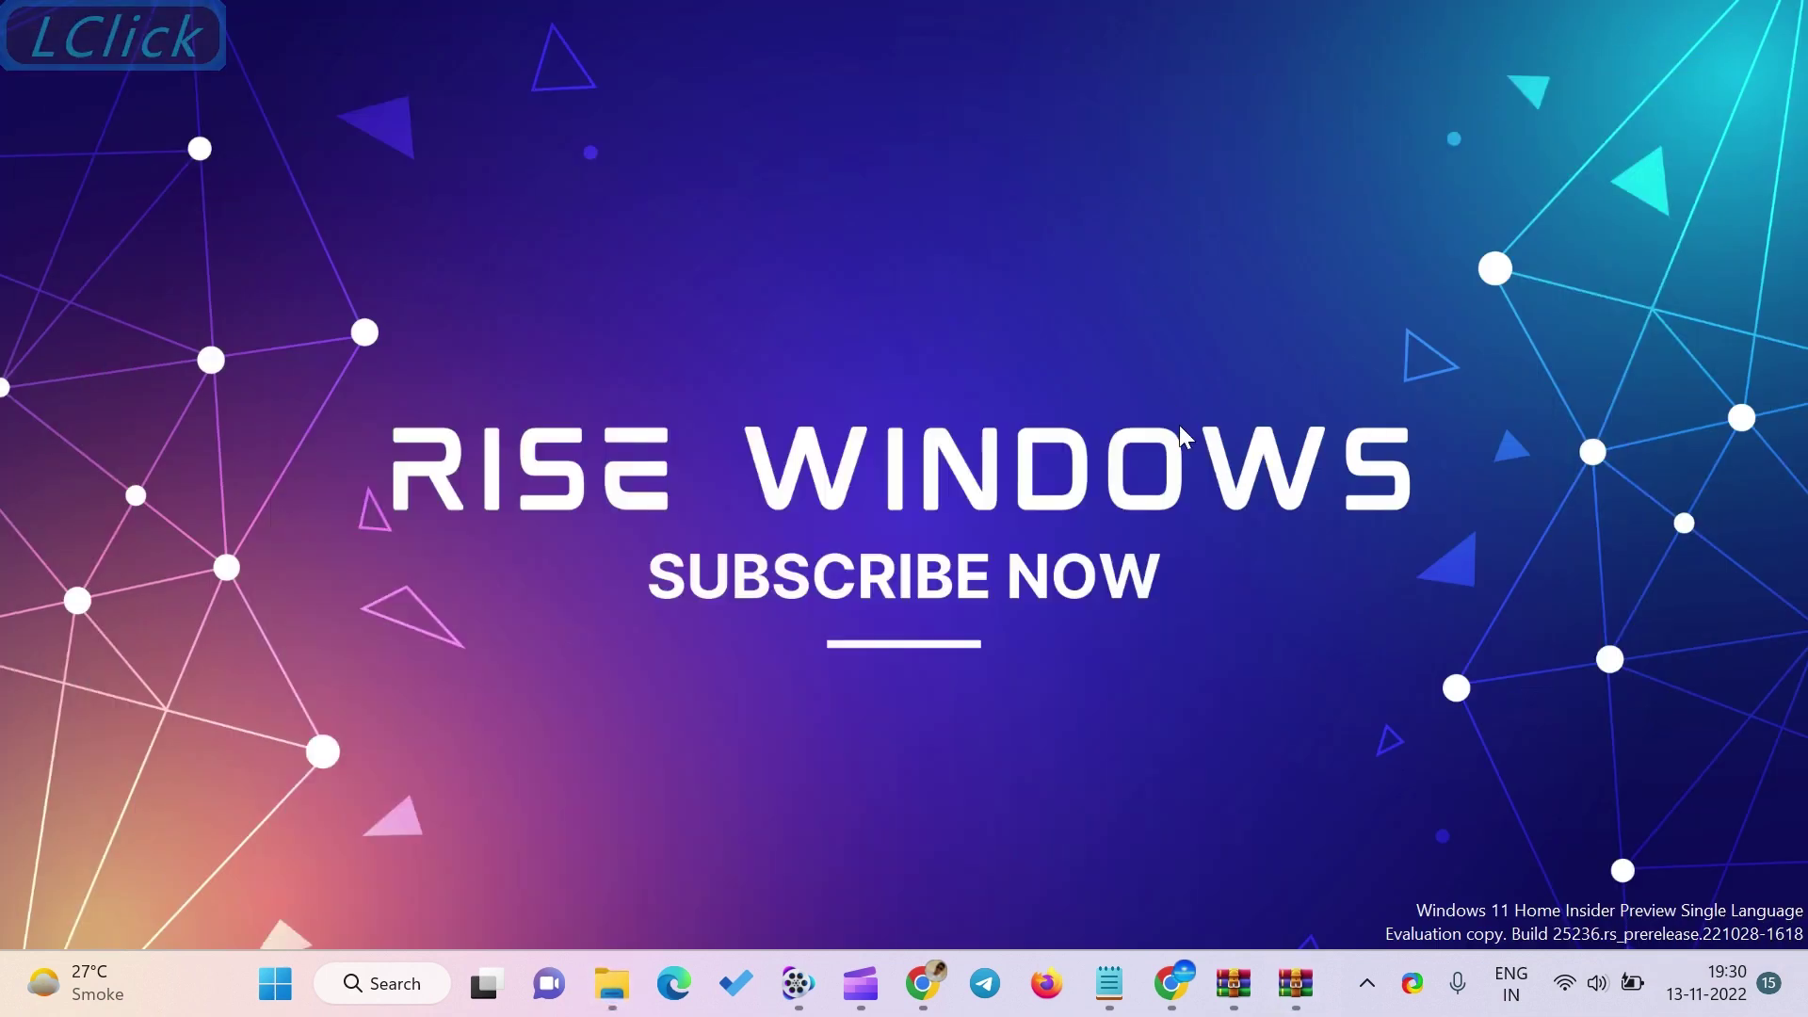